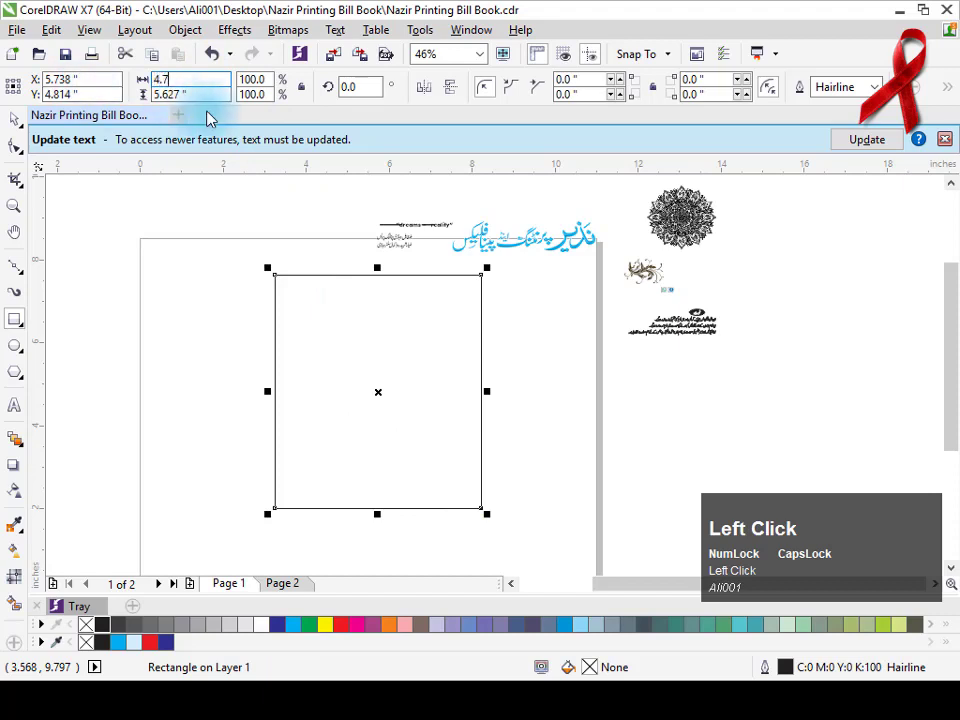
- Size the page rectangle to 4.75 × 7.3 inches and align a header strip to its top
key("Tab")
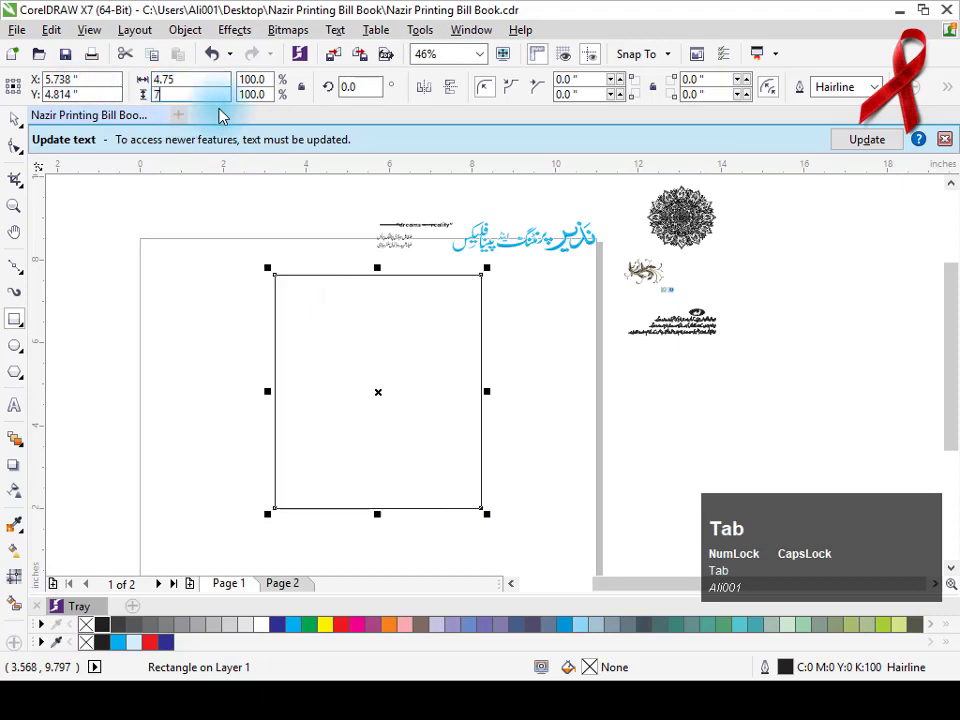
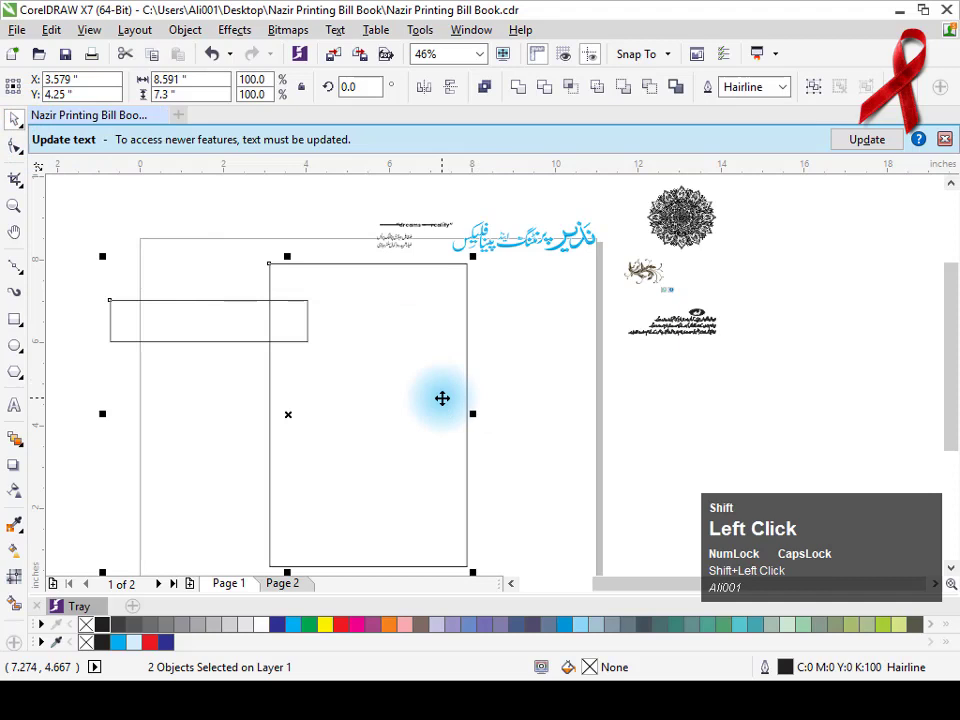
key("c")
- Remove the header strip's outline and give it a white-to-blue fountain fill
left_click_drag(531, 350, 24, 126)
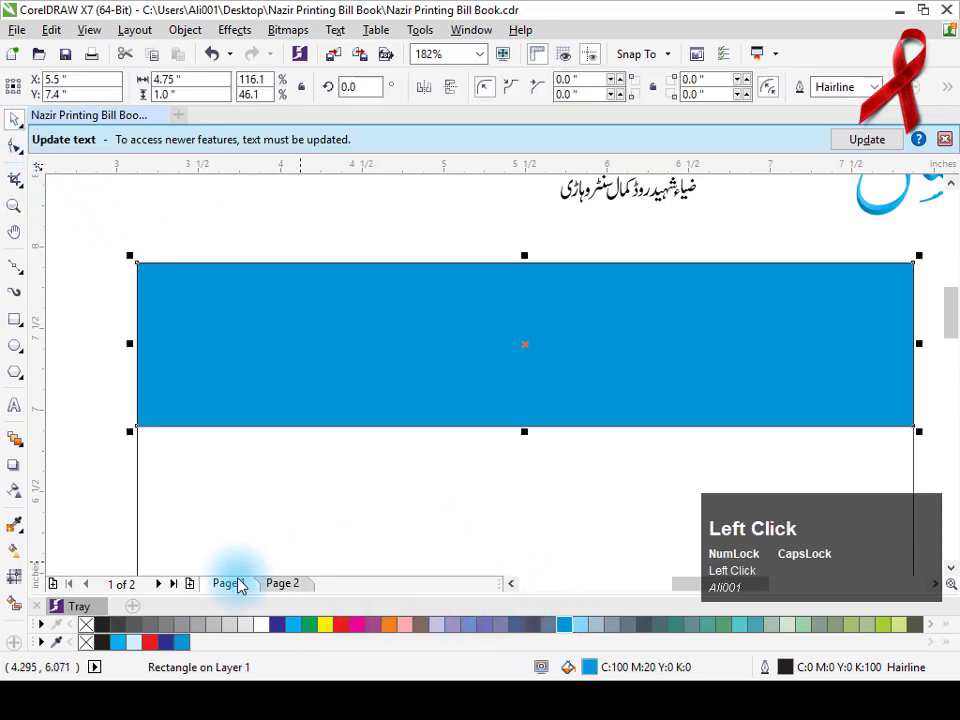
right_click(86, 632)
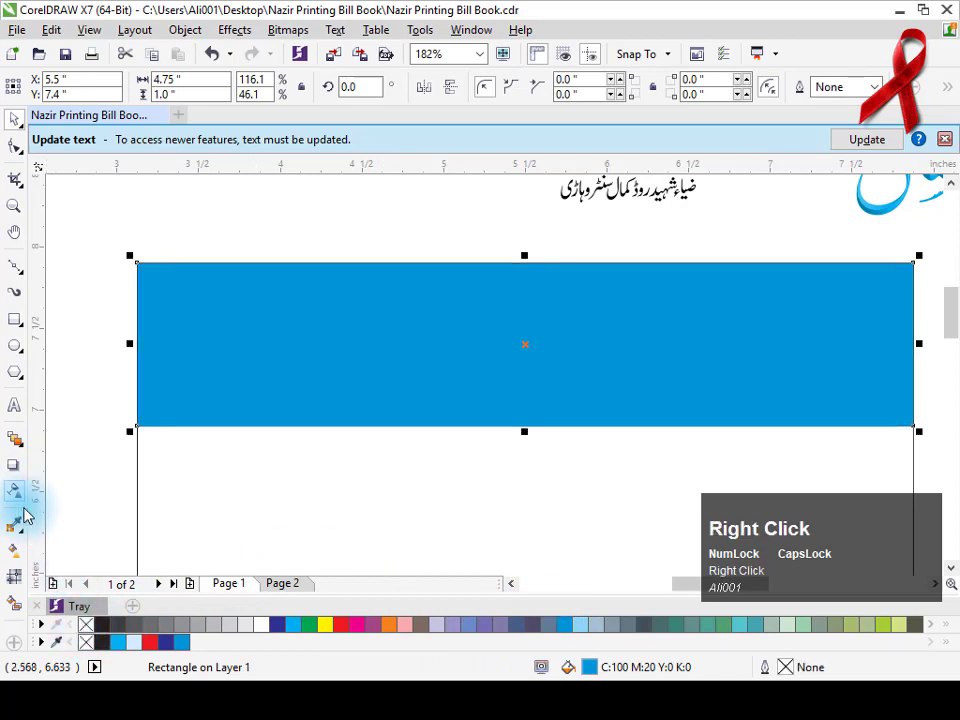
left_click_drag(23, 560, 16, 124)
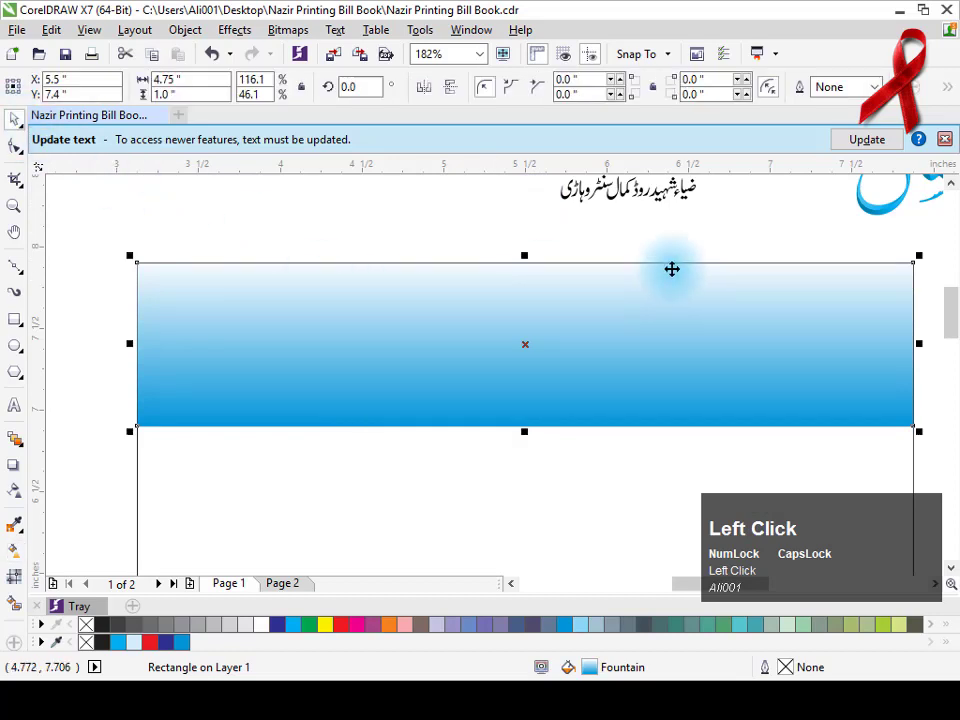
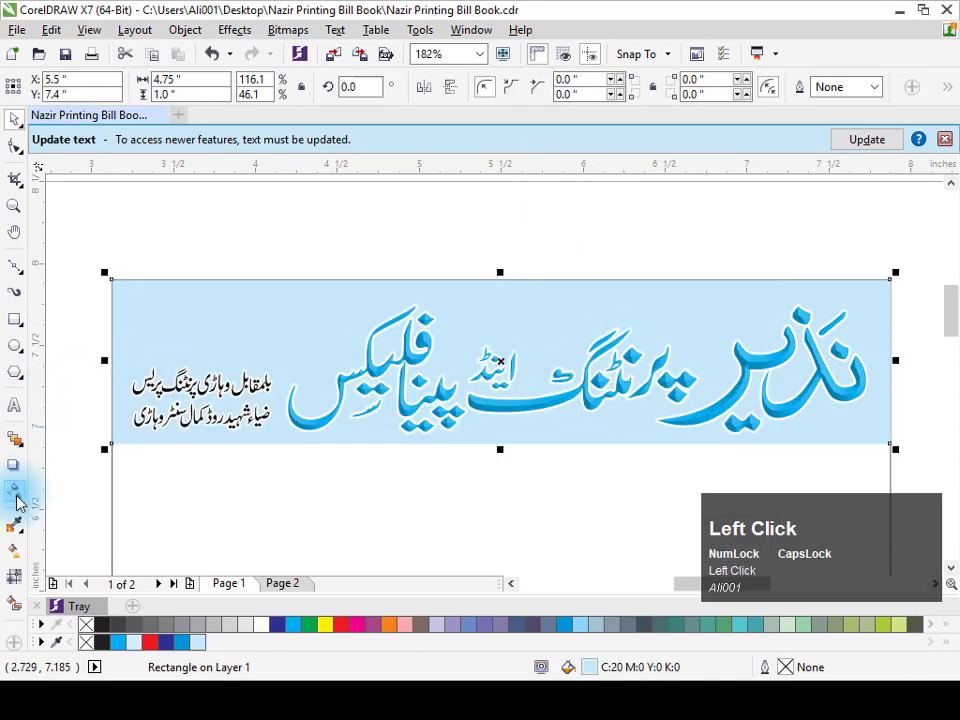
- Add a drop shadow to the large Urdu title and return to selecting objects
left_click(21, 492)
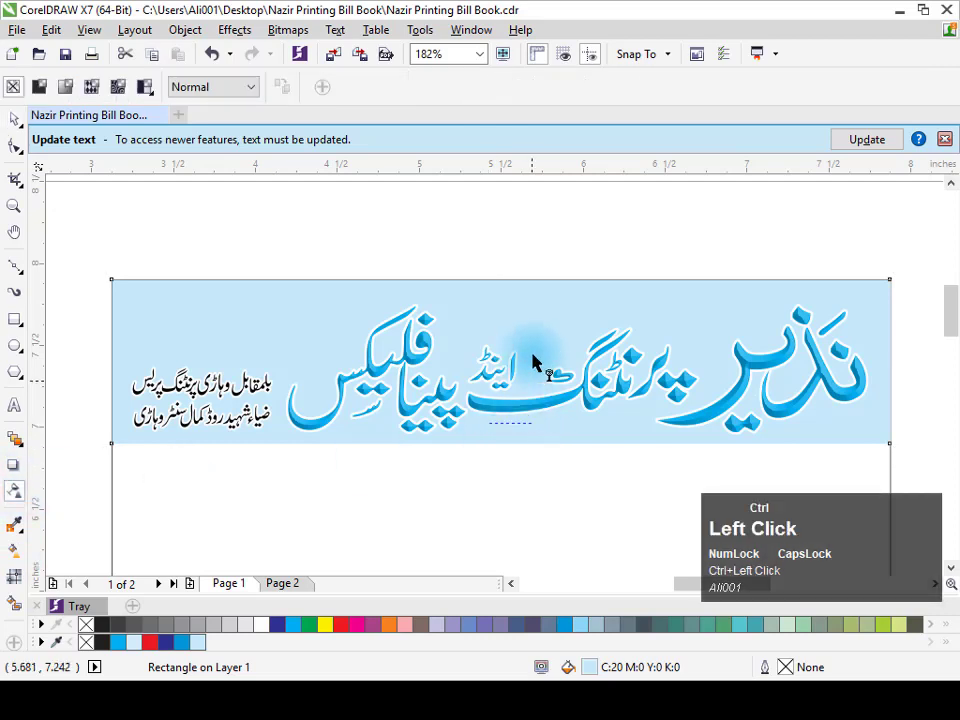
key("Caps_Lock")
left_click(242, 225)
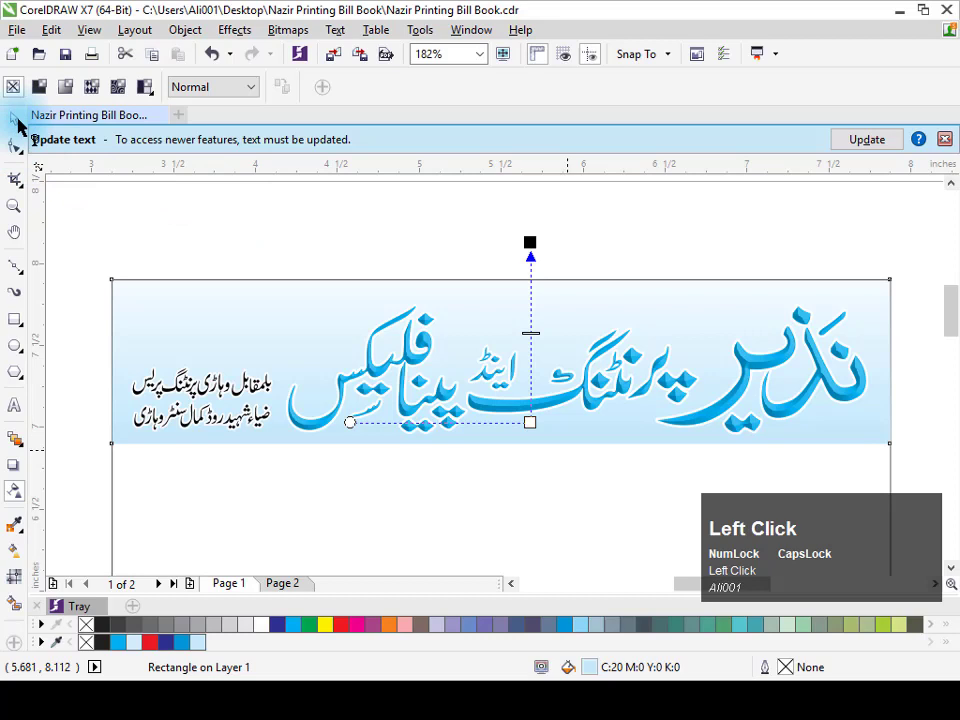
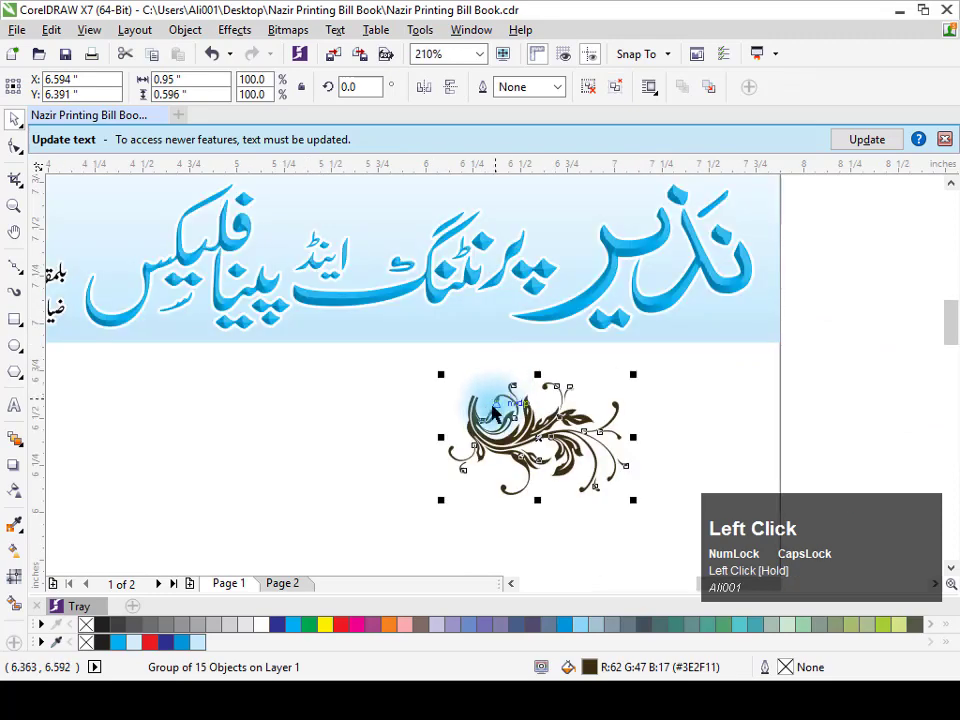
- PowerClip the floral ornament inside the header strip and position it within
right_click(528, 435)
left_click(597, 235)
right_click(725, 329)
left_click_drag(662, 194, 201, 647)
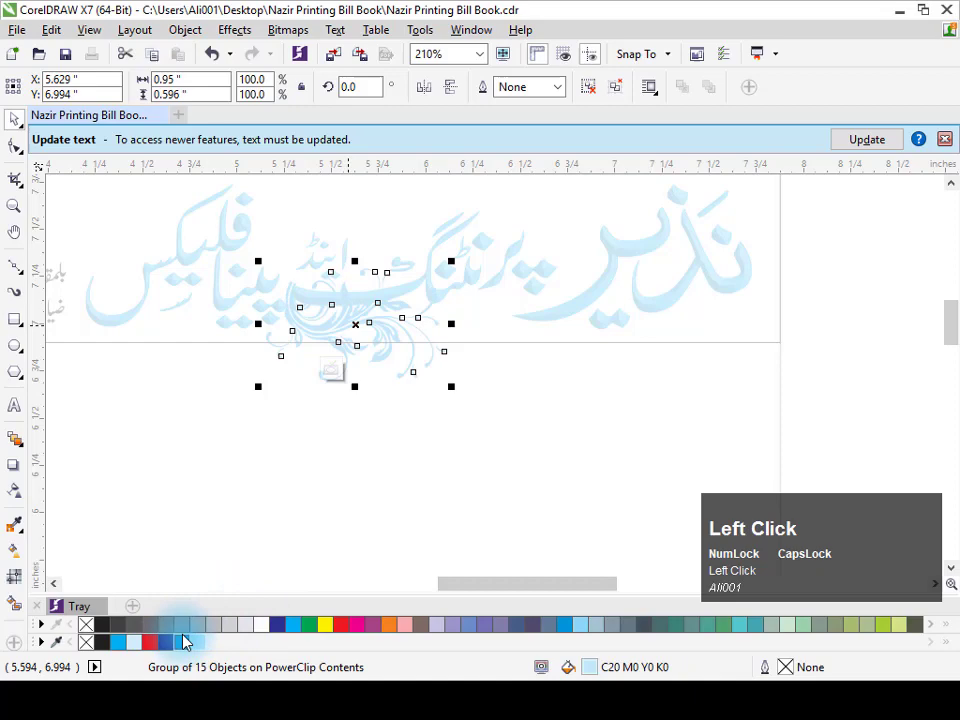
- Recolour the ornament light blue (C20), duplicate it across the strip and finish editing
key("shift+F11")
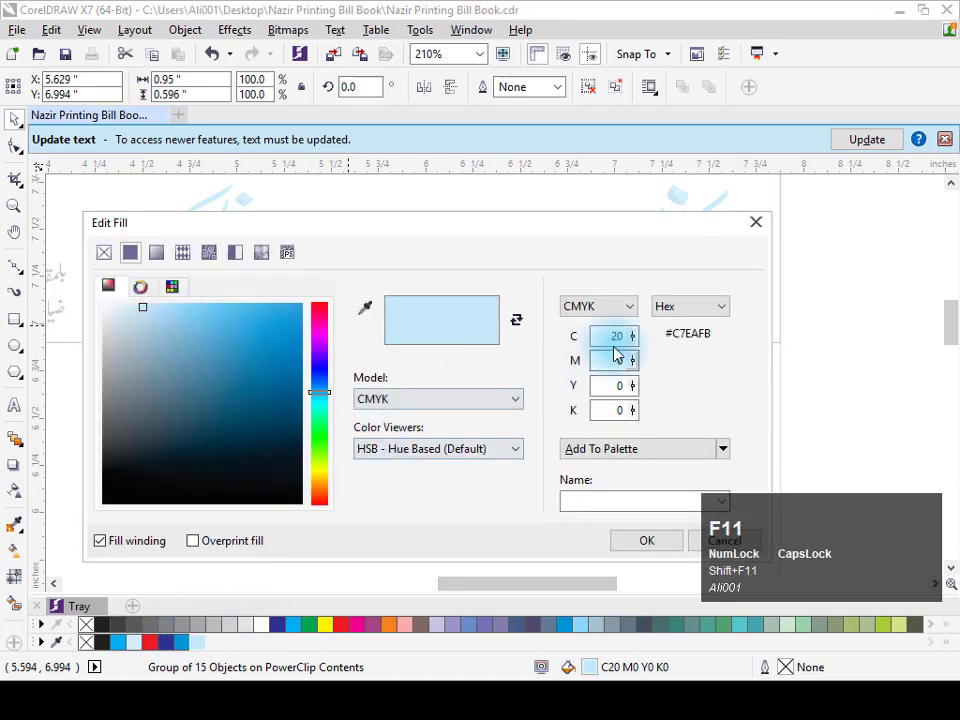
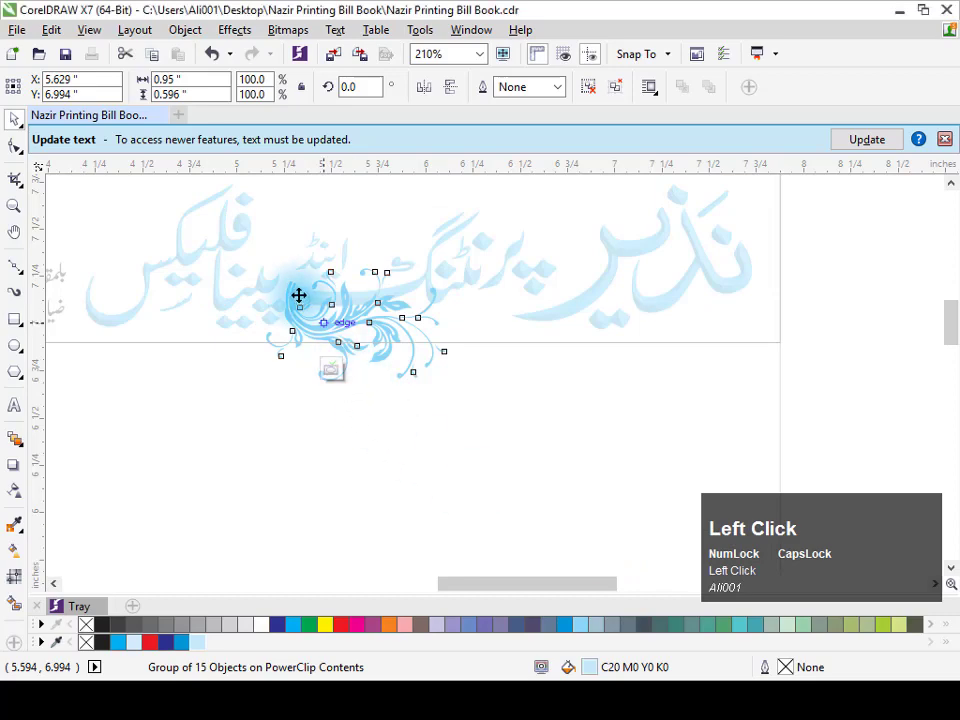
key("ctrl+r")
key("F3")
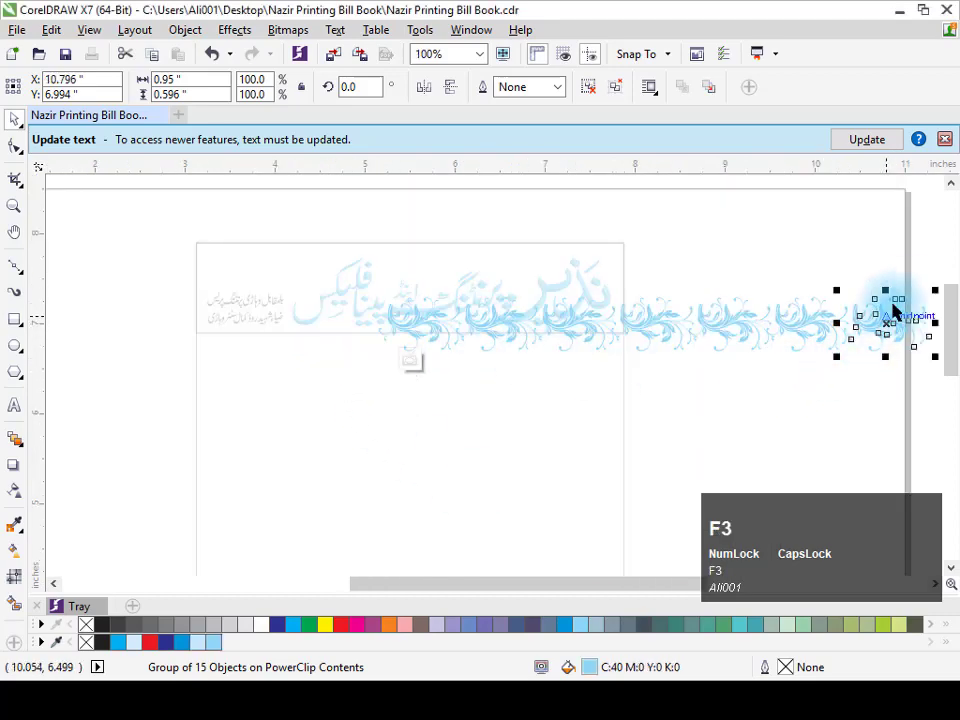
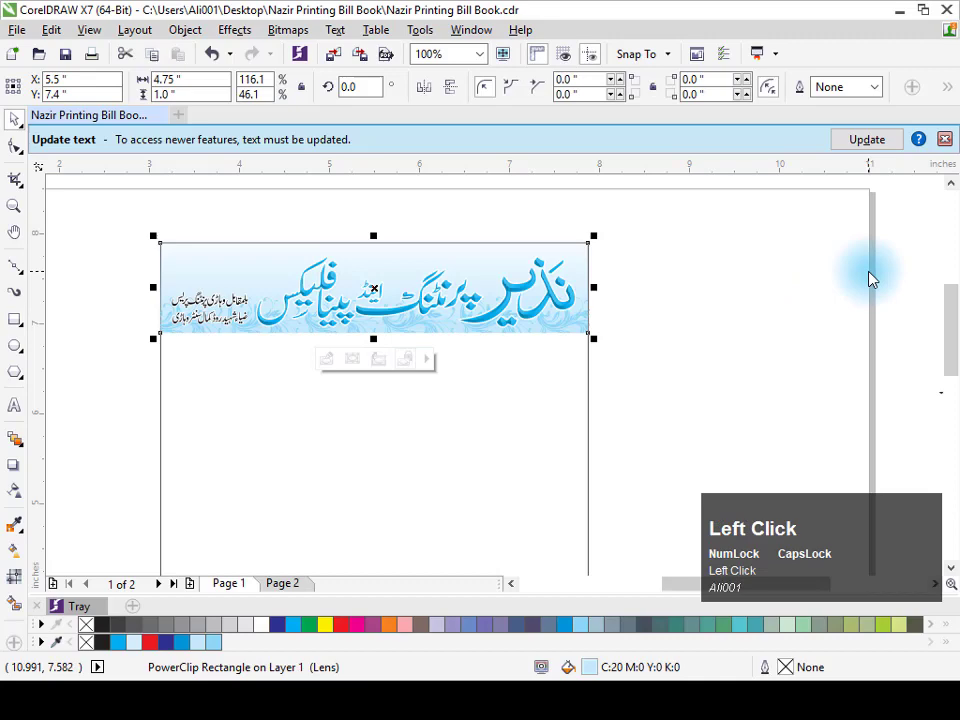
left_click(685, 281)
- Move the 'Converts dreams into reality' tagline onto the header while viewing the whole page
key("F2")
left_click_drag(137, 242, 343, 247)
key("F4")
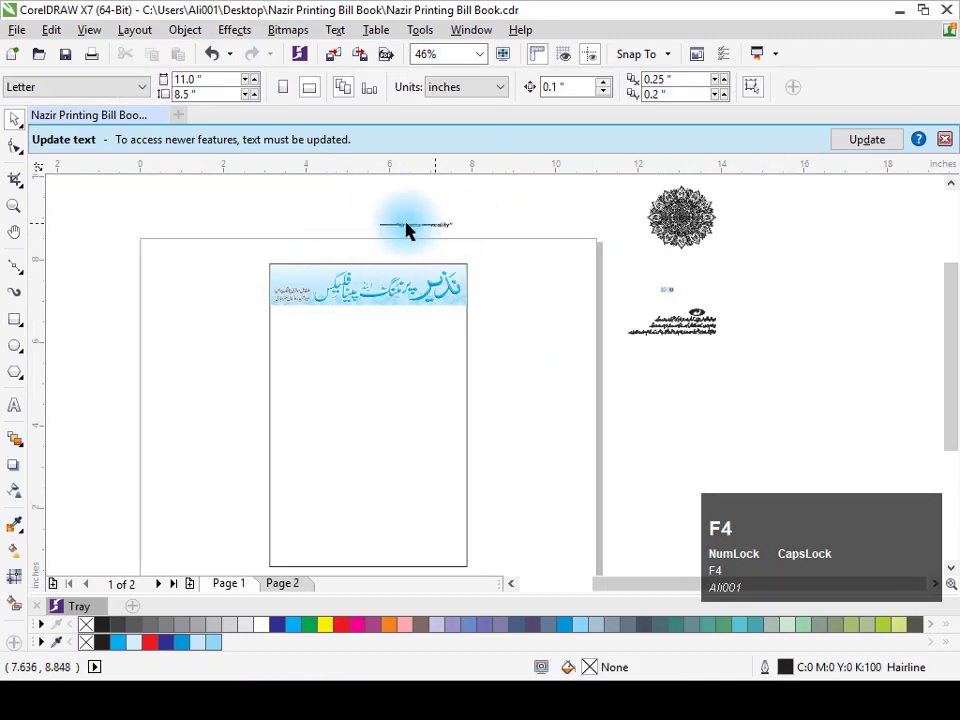
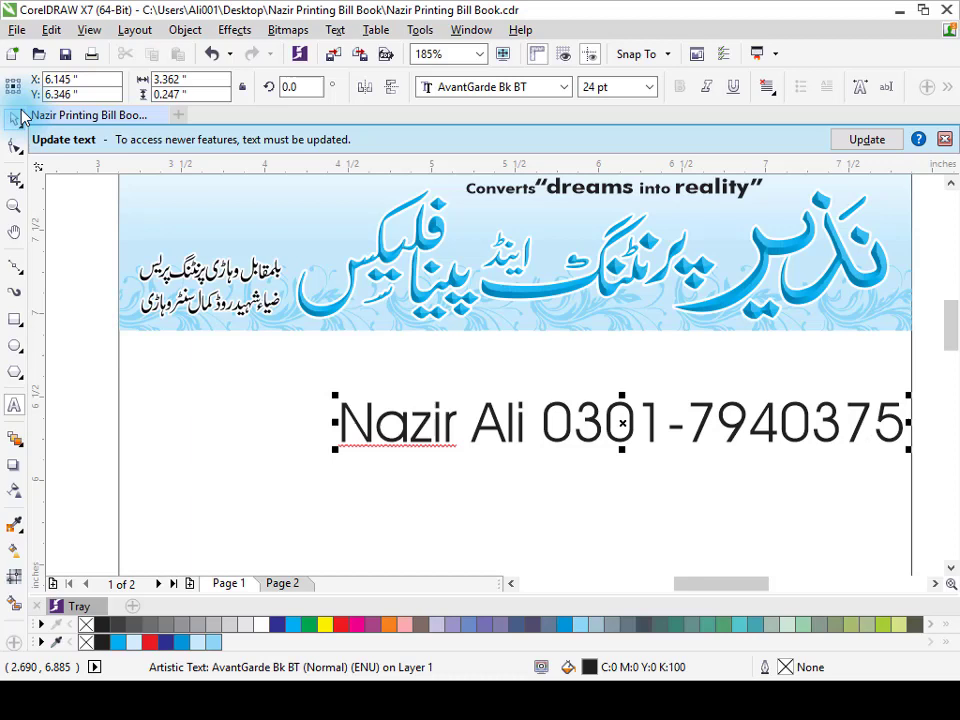
- Move the contact name and phone line to sit just below the header
left_click_drag(16, 133, 409, 360)
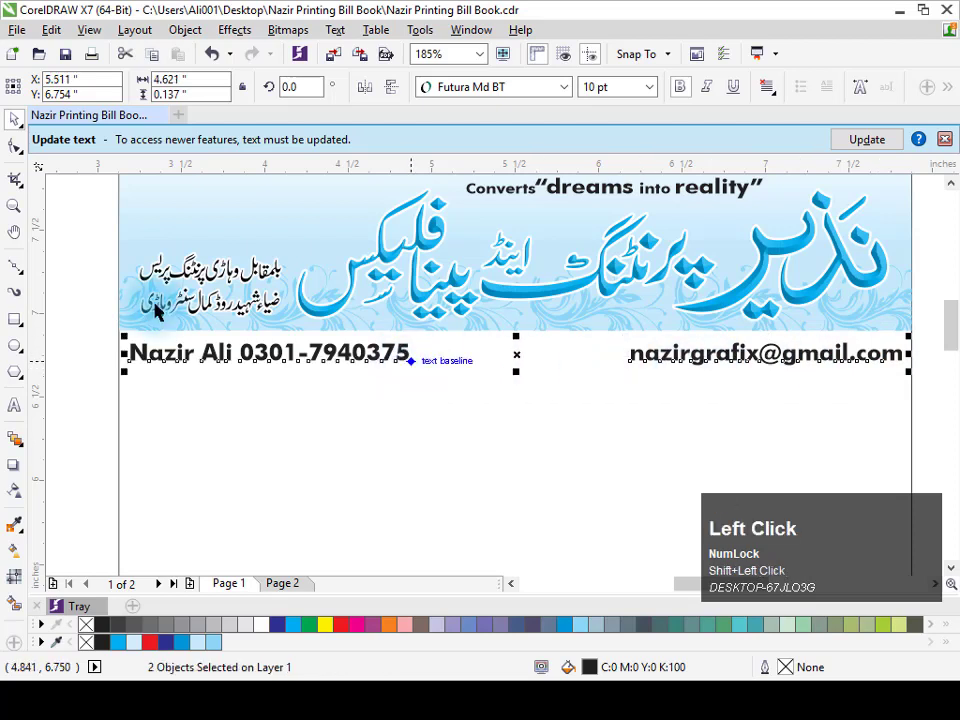
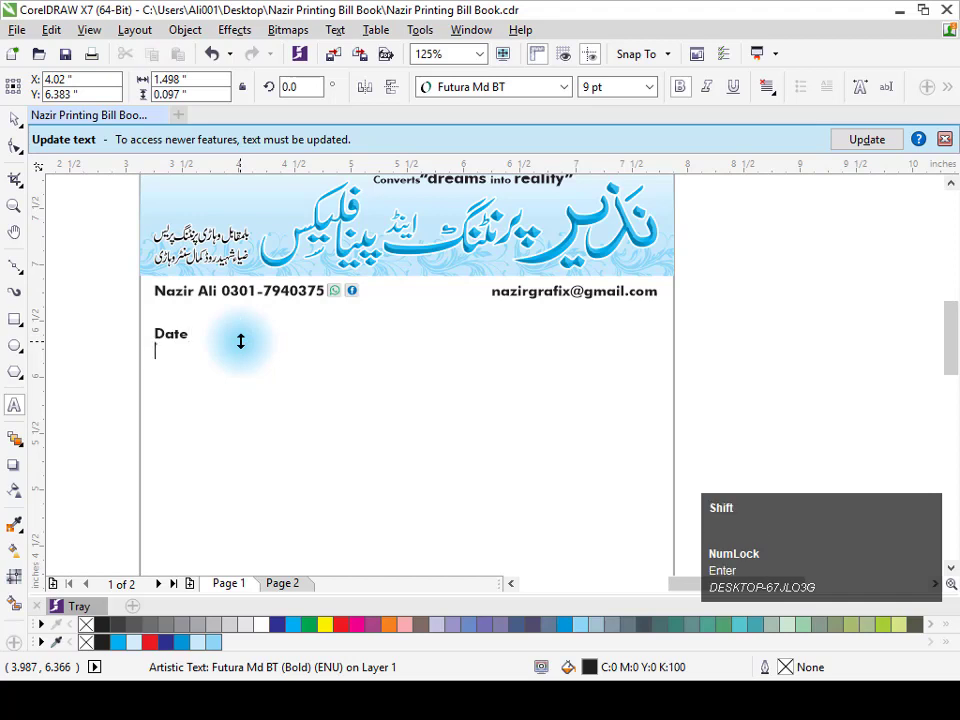
- Add a bold 'Name' label on a new line under the Date label
type("me")
key("BackSpace")
type("am")
key("space")
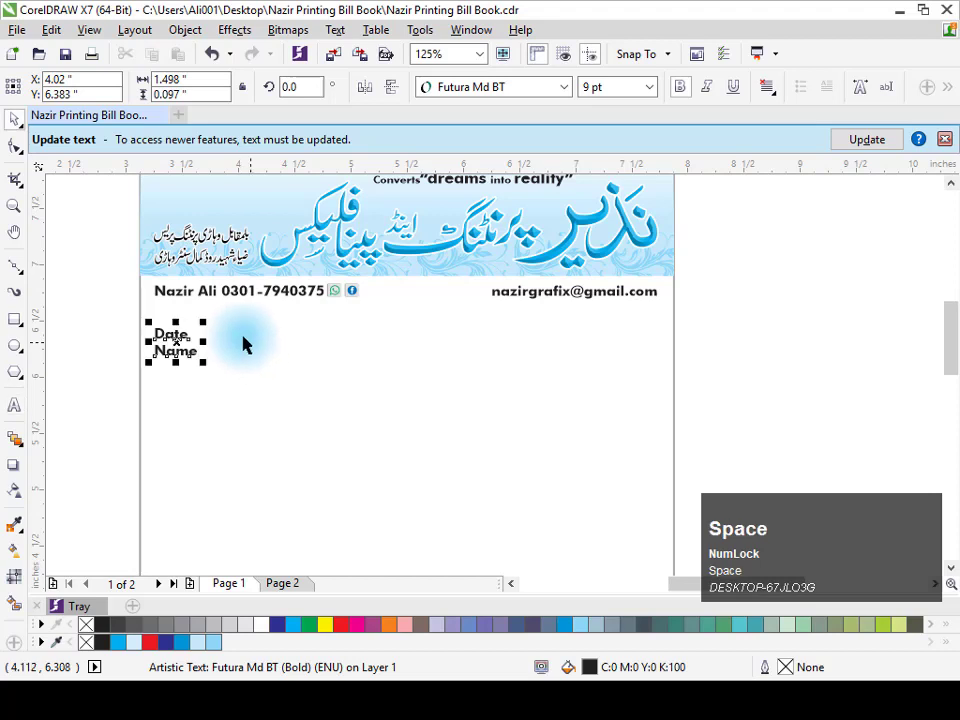
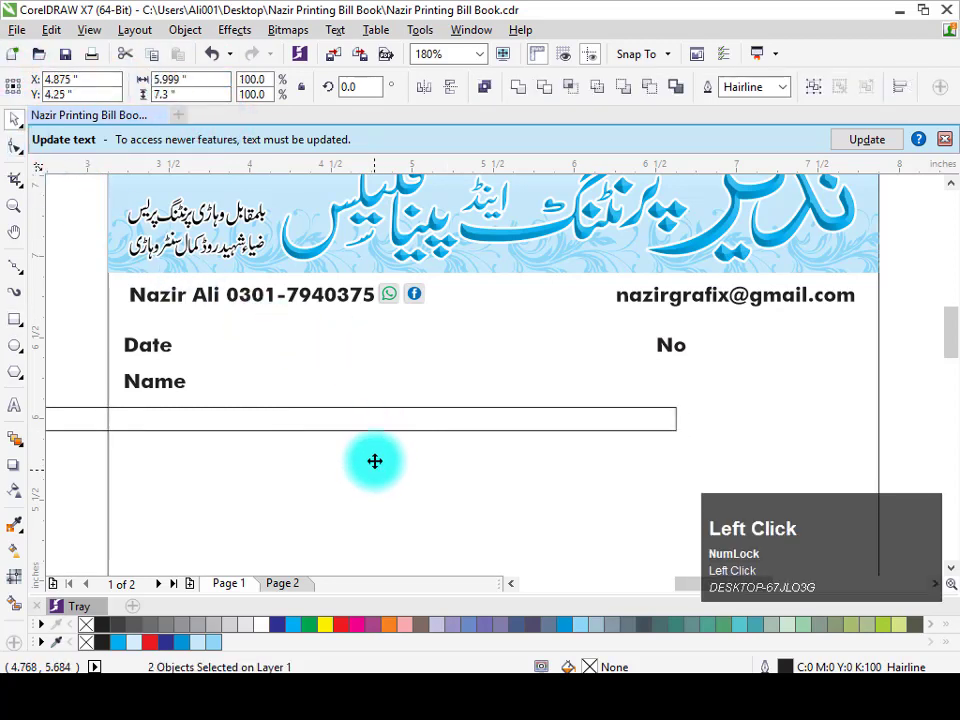
- Centre the table header bar on the page, stretch it full width and remove its outline
key("c")
key("Escape")
left_click_drag(447, 420, 222, 650)
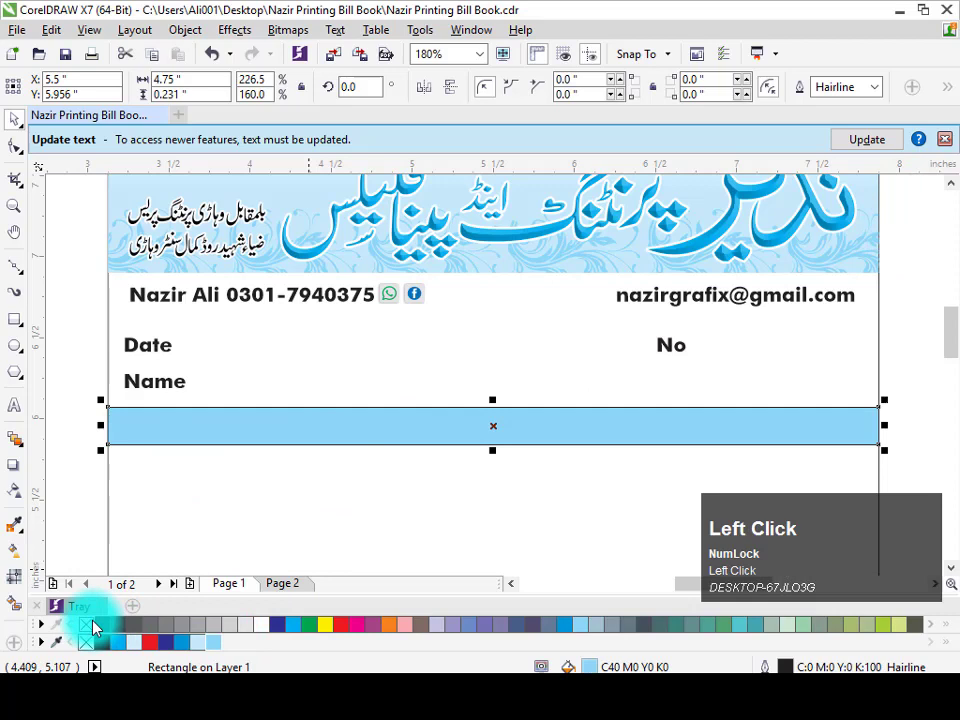
right_click(92, 630)
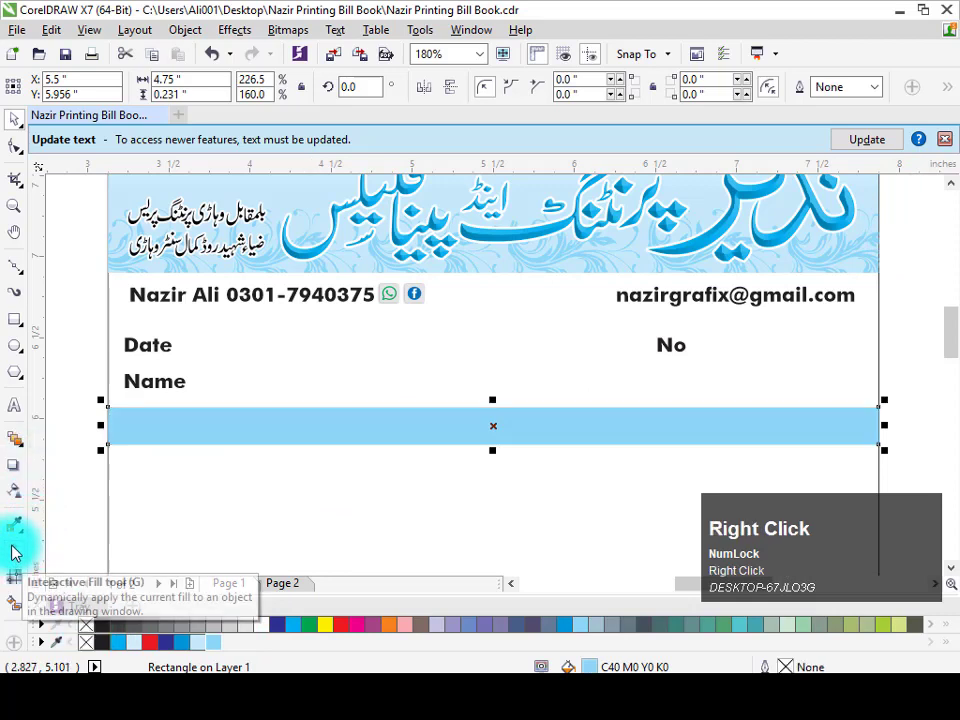
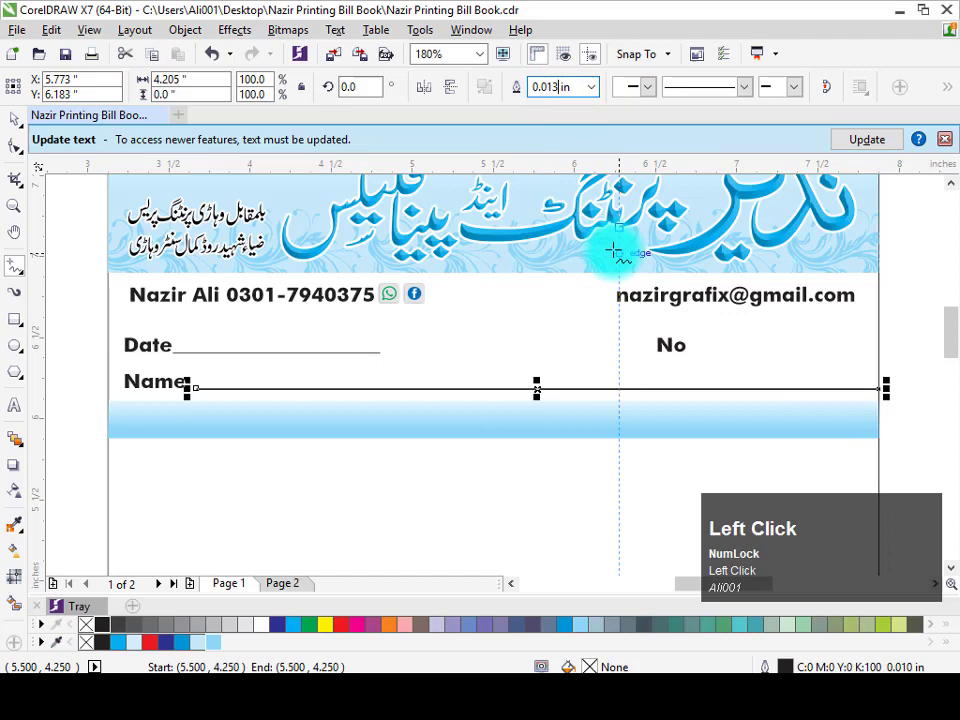
- Make the underlines after Date and Name dotted at 0.013 inch width
left_click(23, 124)
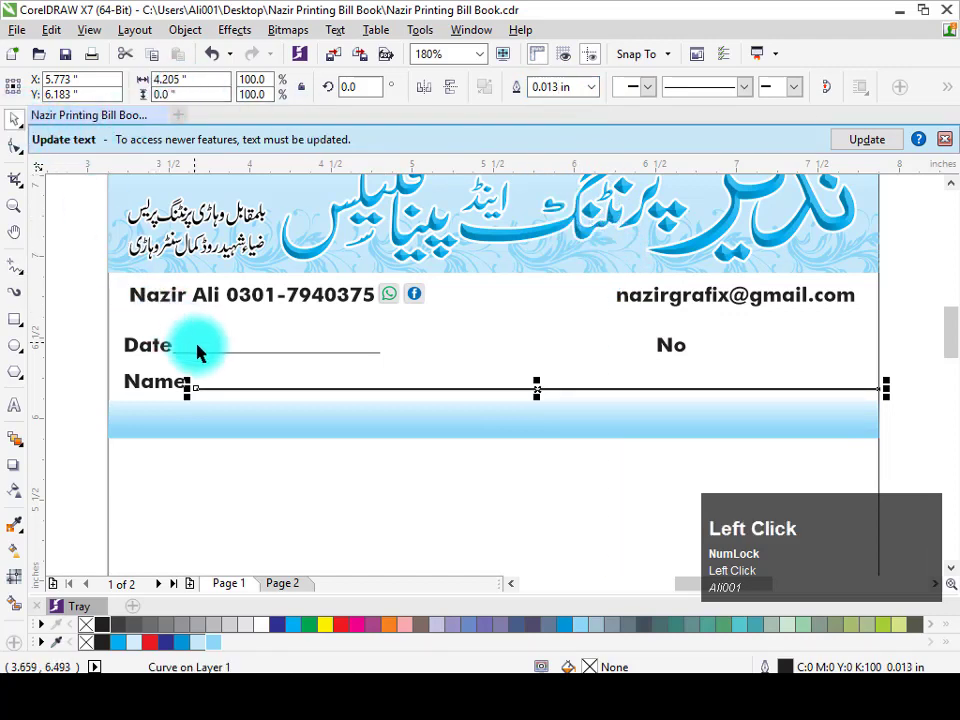
key("ctrl+r")
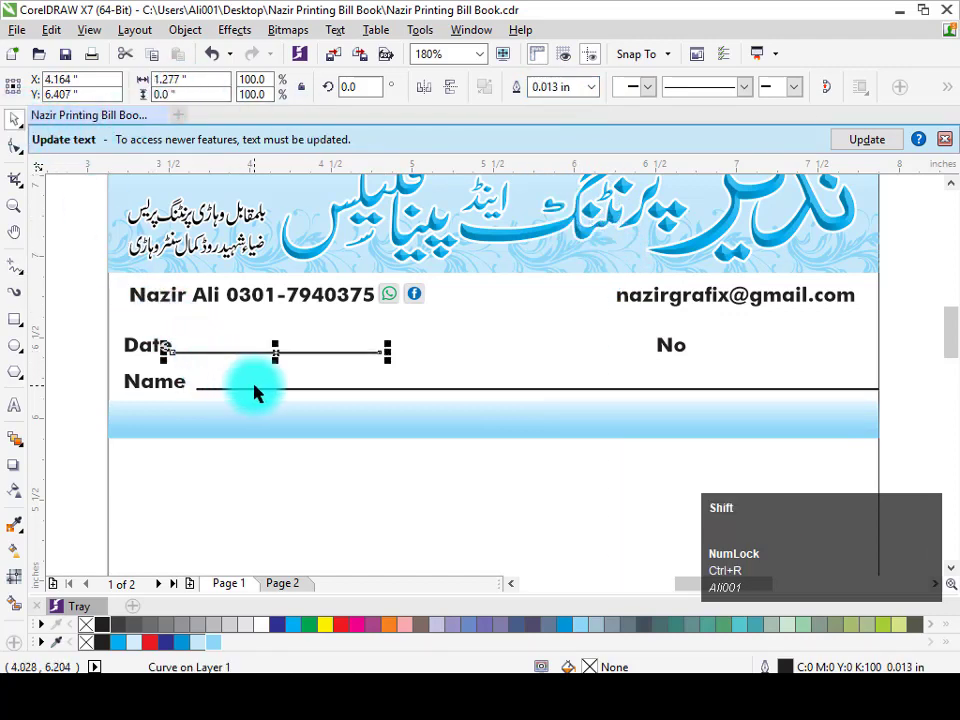
left_click(258, 392)
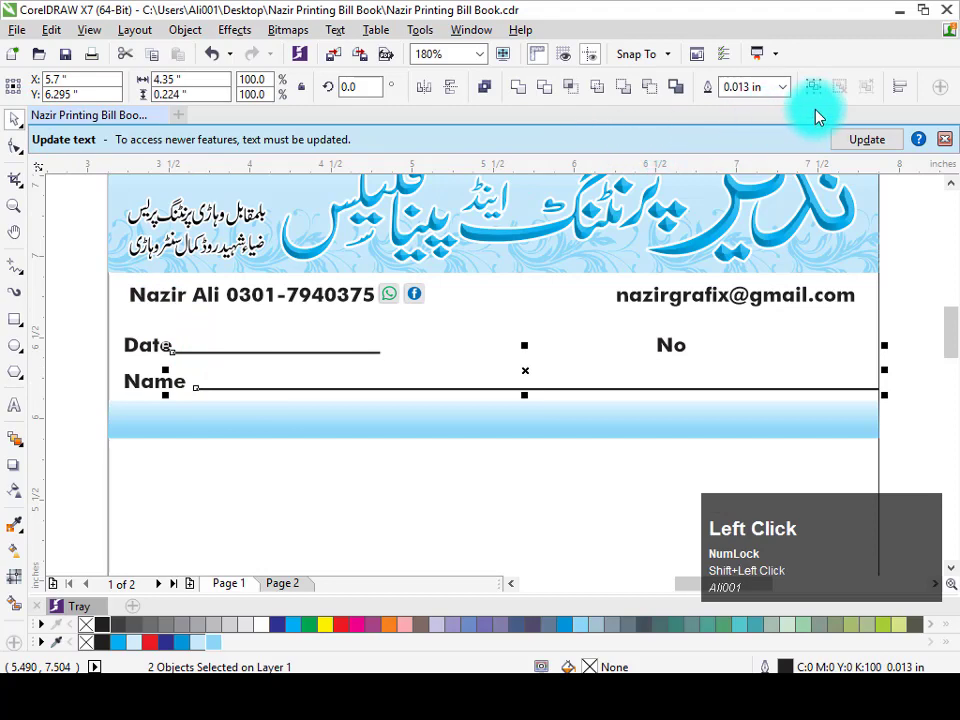
key("F12")
left_click(387, 286)
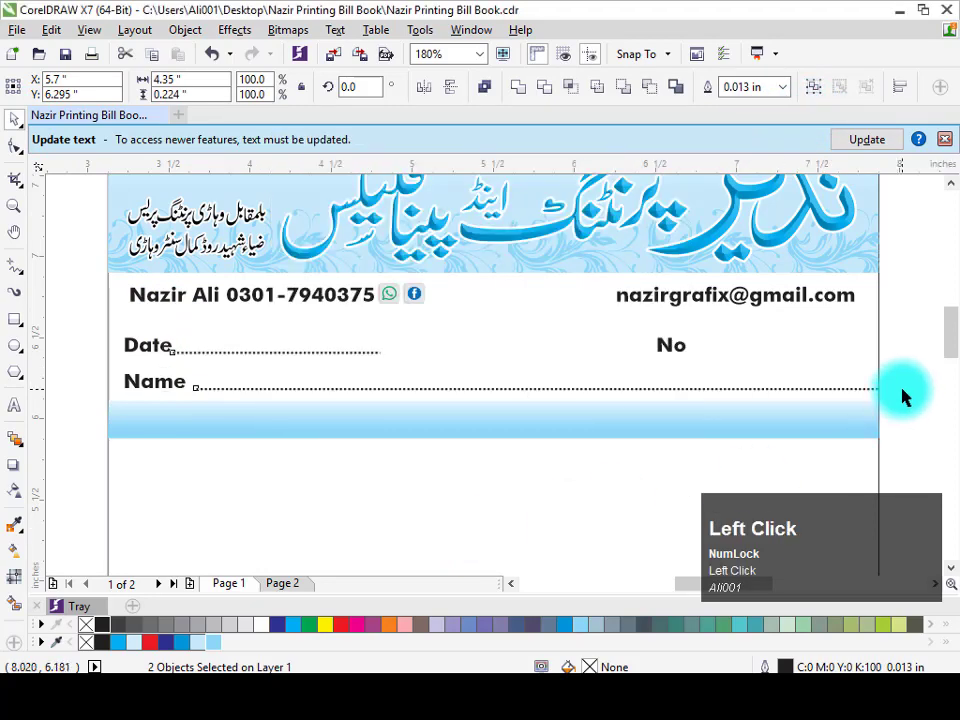
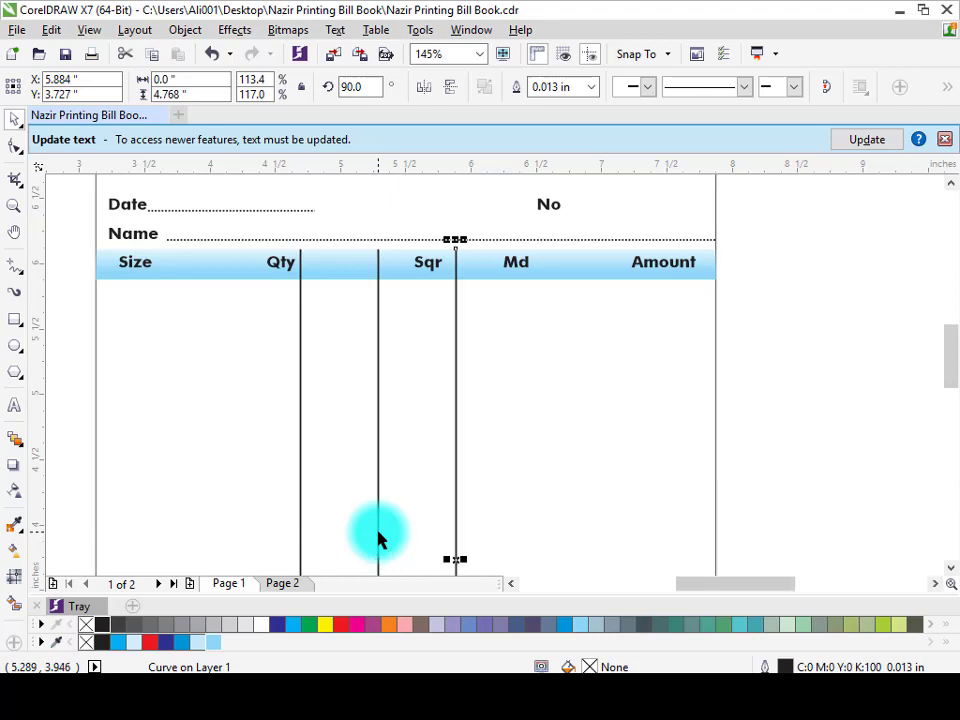
- Duplicate a fourth column divider and place the dividers between the Qty, Sqr and Md headings
key("ctrl+r")
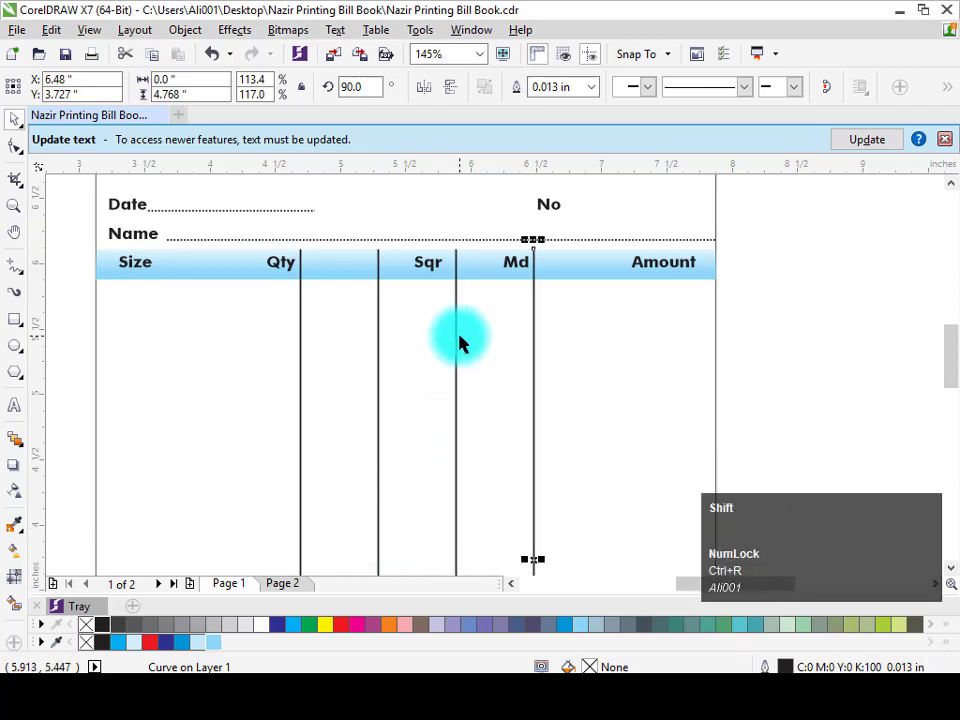
left_click_drag(465, 337, 316, 288)
key("Escape")
left_click_drag(291, 271, 434, 269)
left_click_drag(434, 269, 375, 292)
key("Escape")
left_click(324, 290)
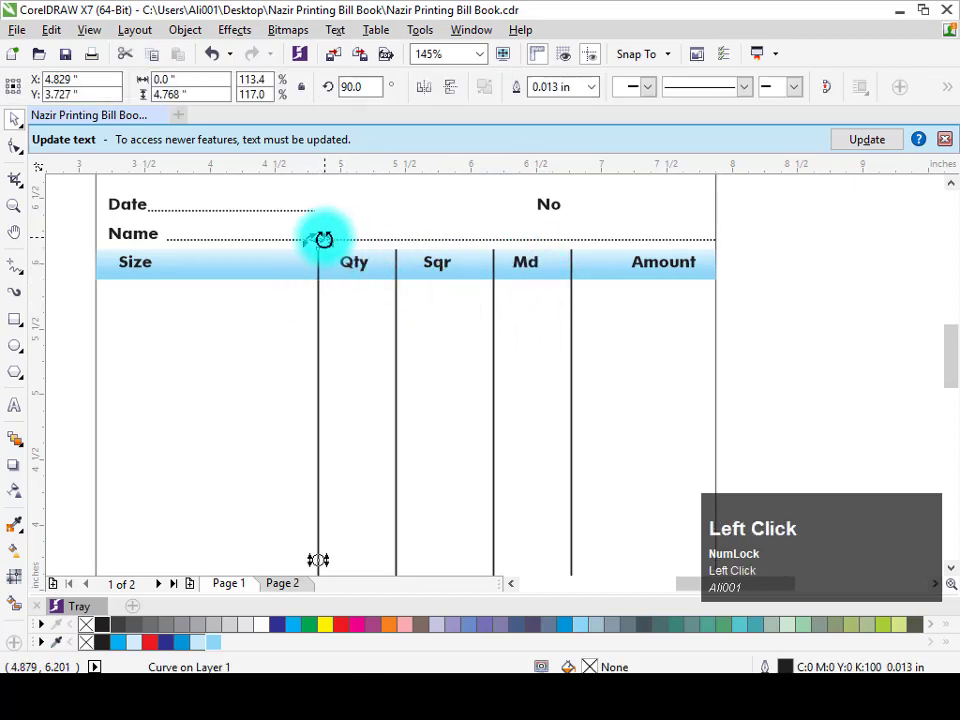
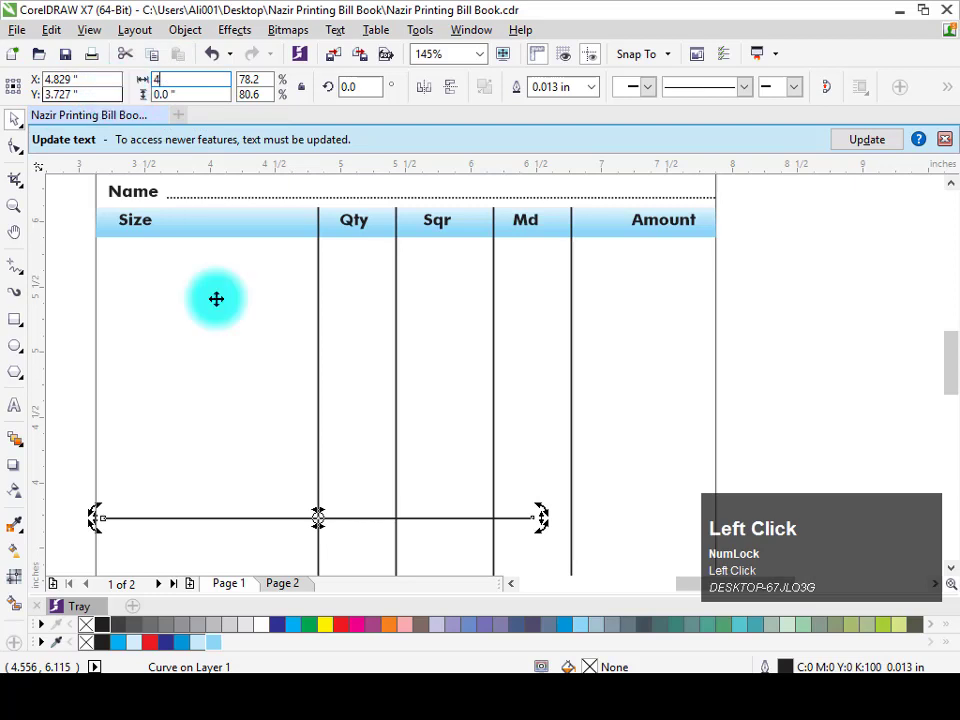
- Apply the row line's new width and move it up to sit just below the blue header bar
key("c")
key("Escape")
left_click_drag(450, 522, 453, 451)
key("ctrl+z")
key("Escape")
left_click_drag(522, 517, 502, 303)
- Give the row line a dotted outline via F12 and duplicate it down the table as row separators
key("F12")
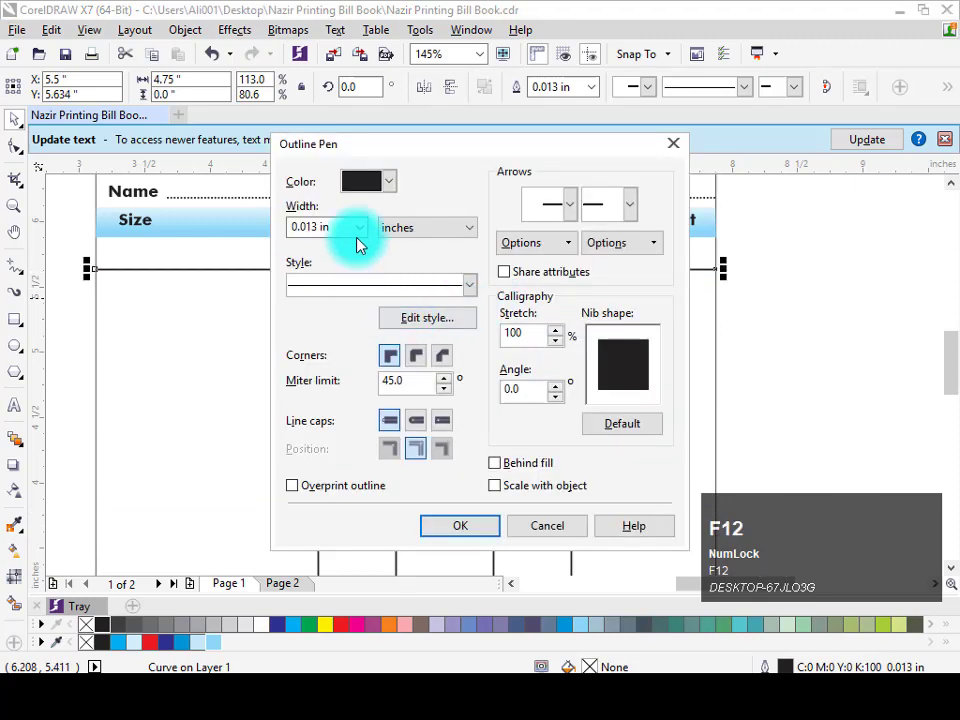
left_click(369, 285)
key("Return")
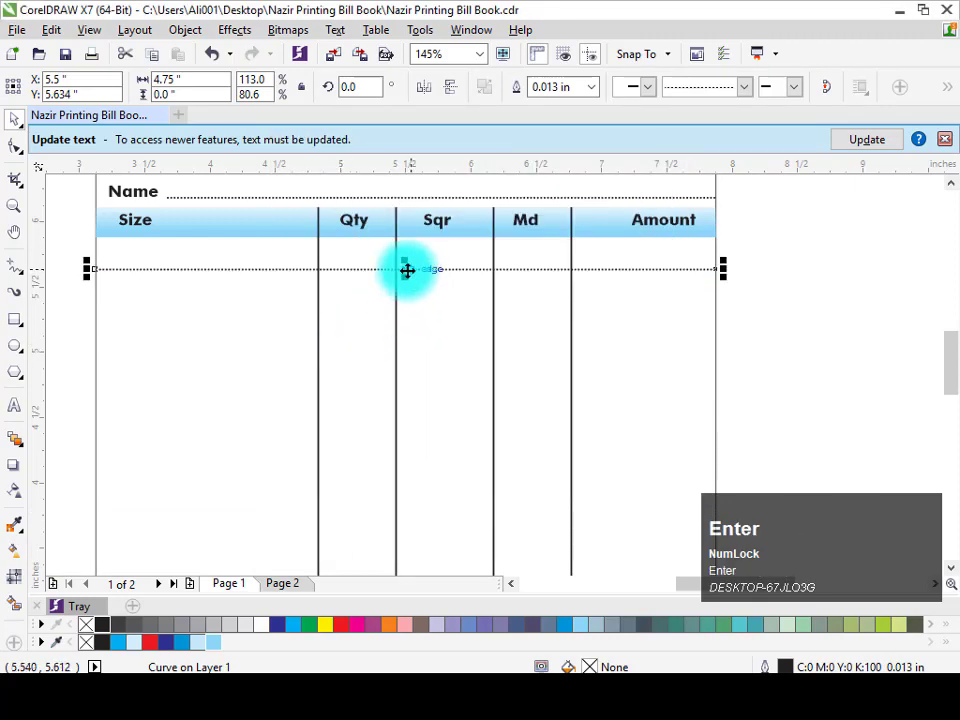
left_click(411, 270)
key("ctrl+r")
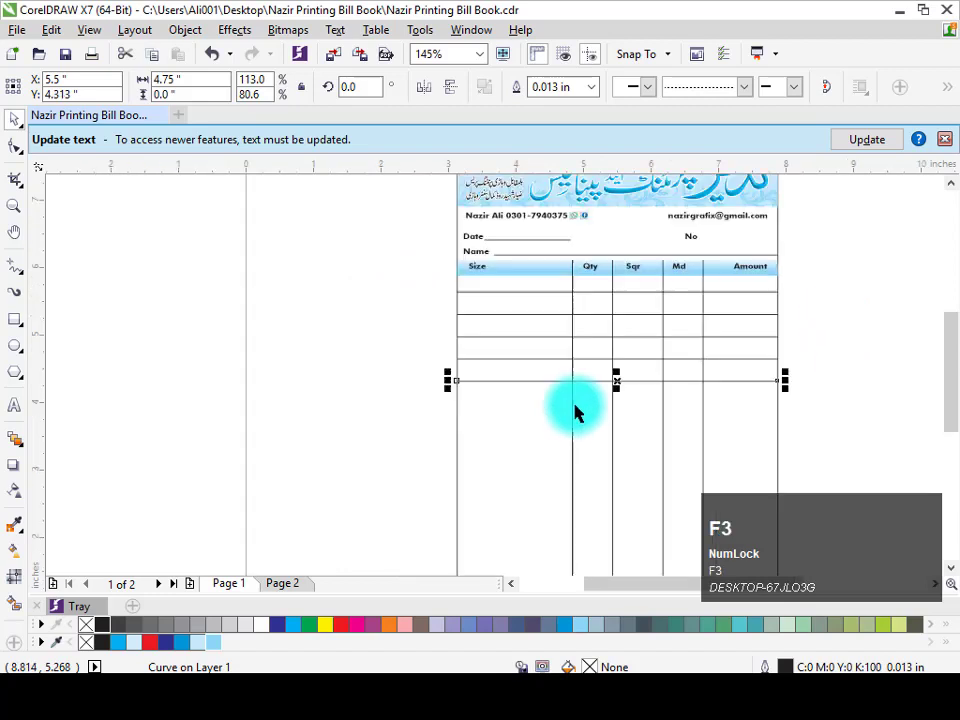
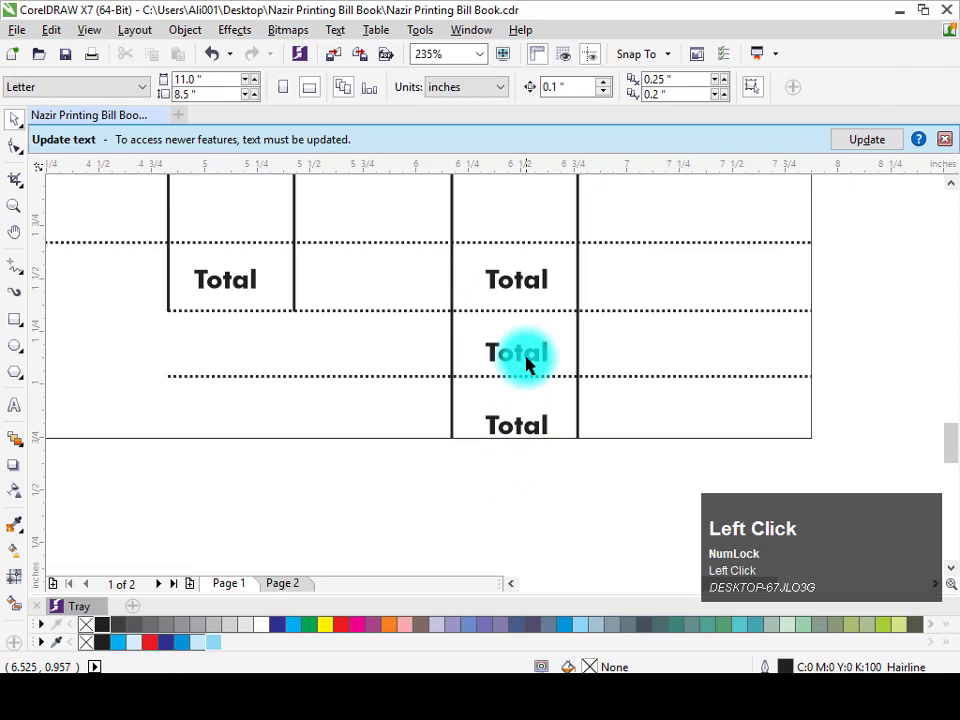
- Select each lower Total label's text and retype them as 'adv' and 'Blc'
key("End")
key("shift+Home")
key("a")
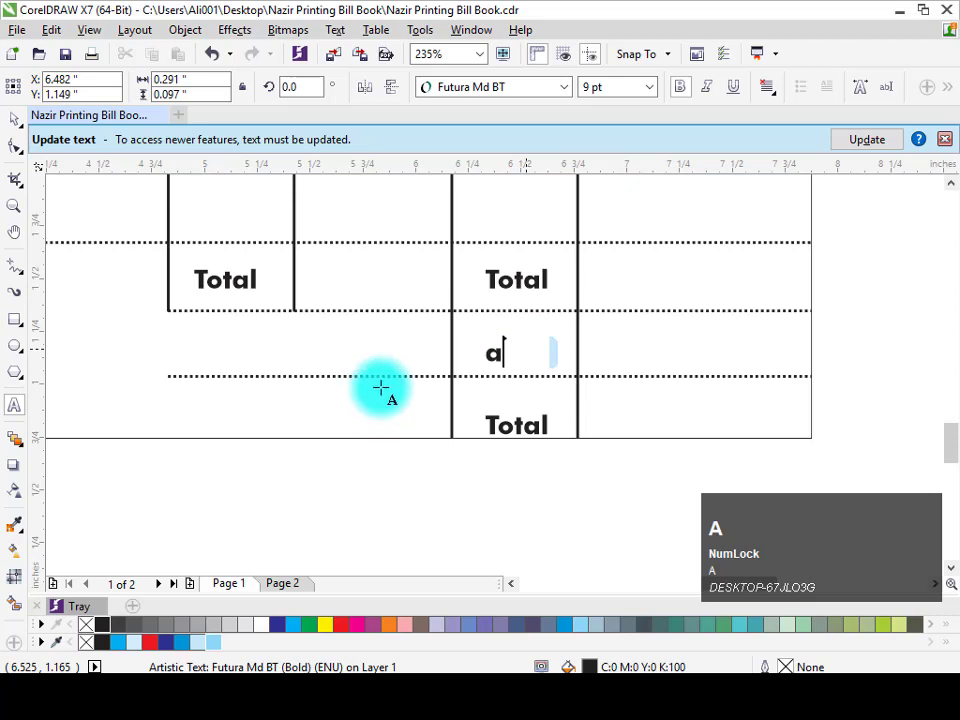
type("lc")
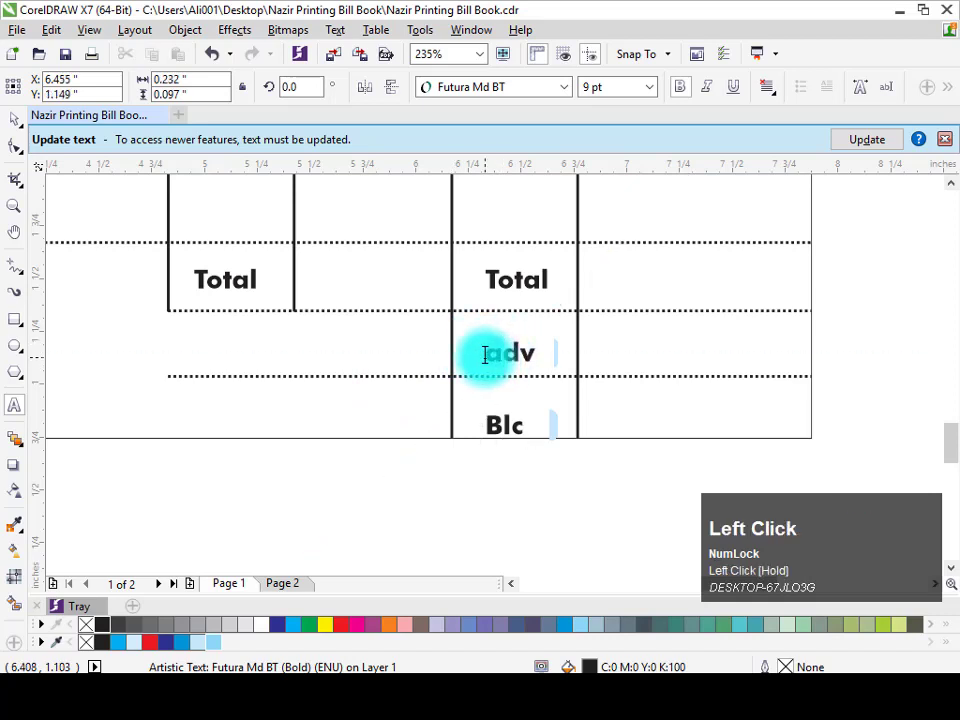
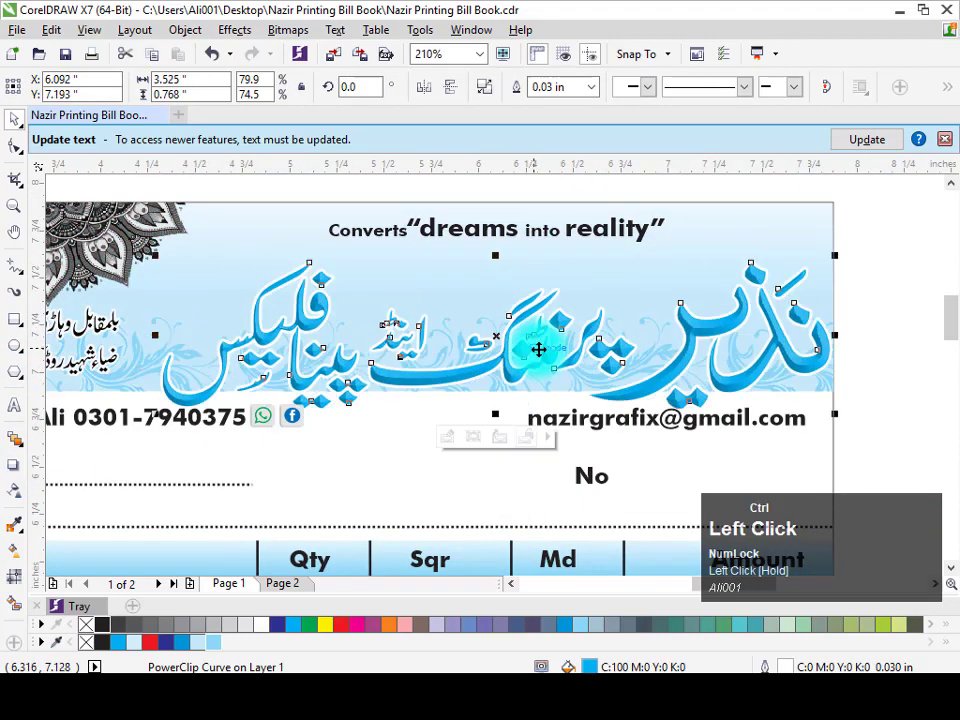
- Undo the accidental title shift and set the Urdu title's shadow feathering to 5
key("ctrl+z")
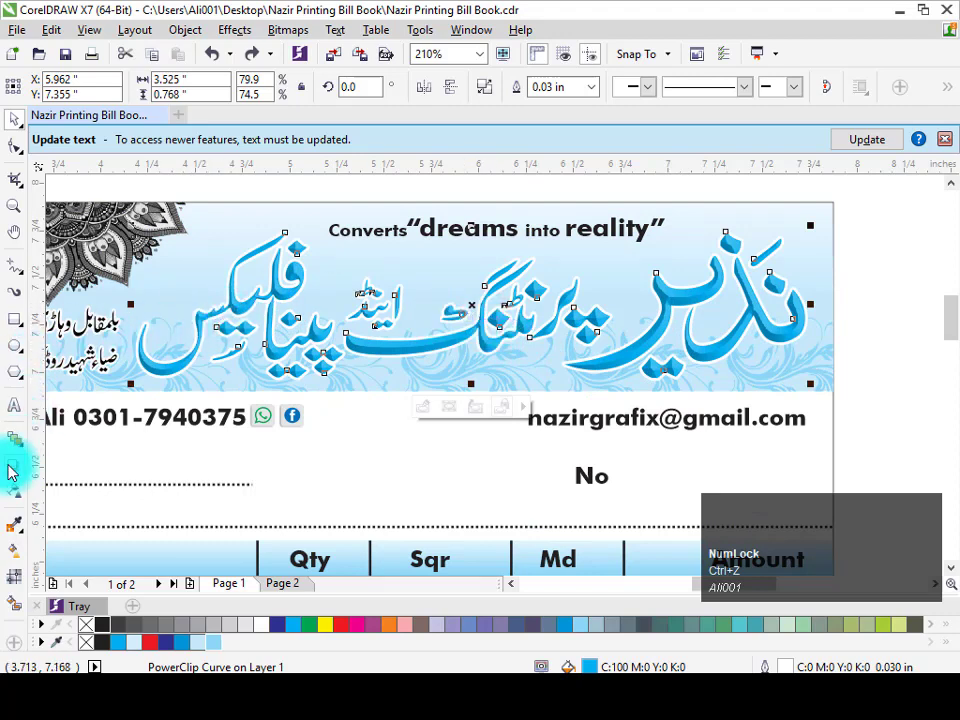
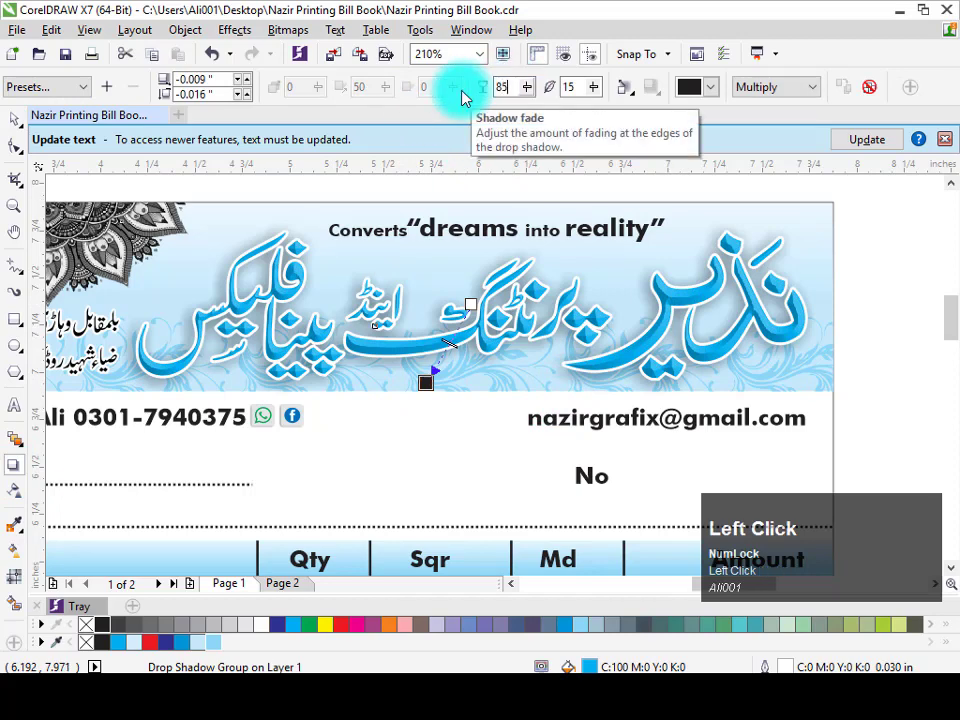
key("Tab")
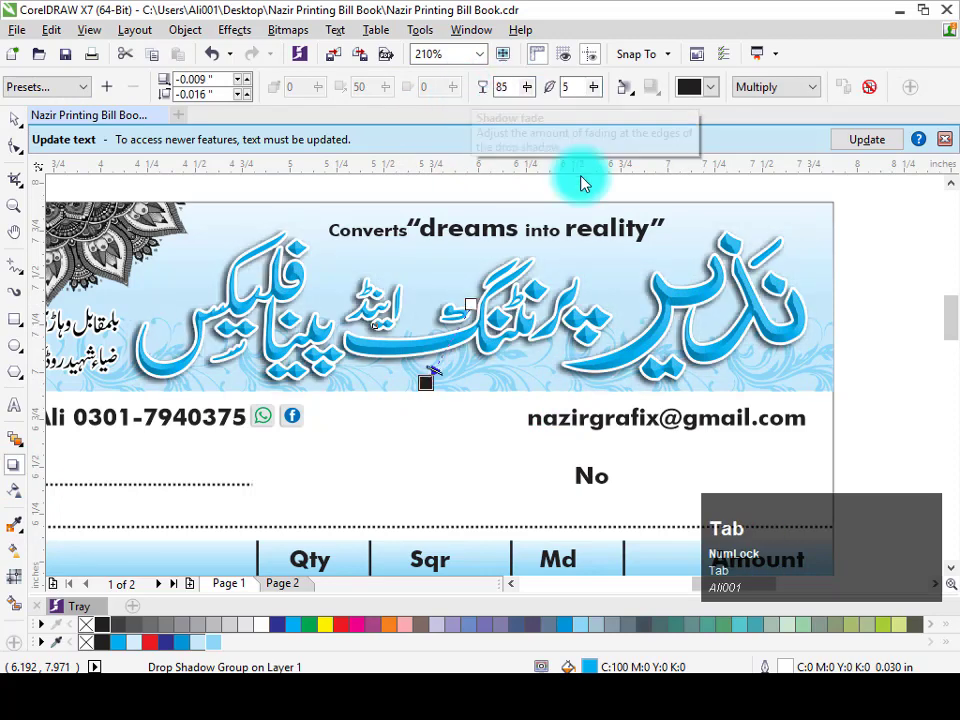
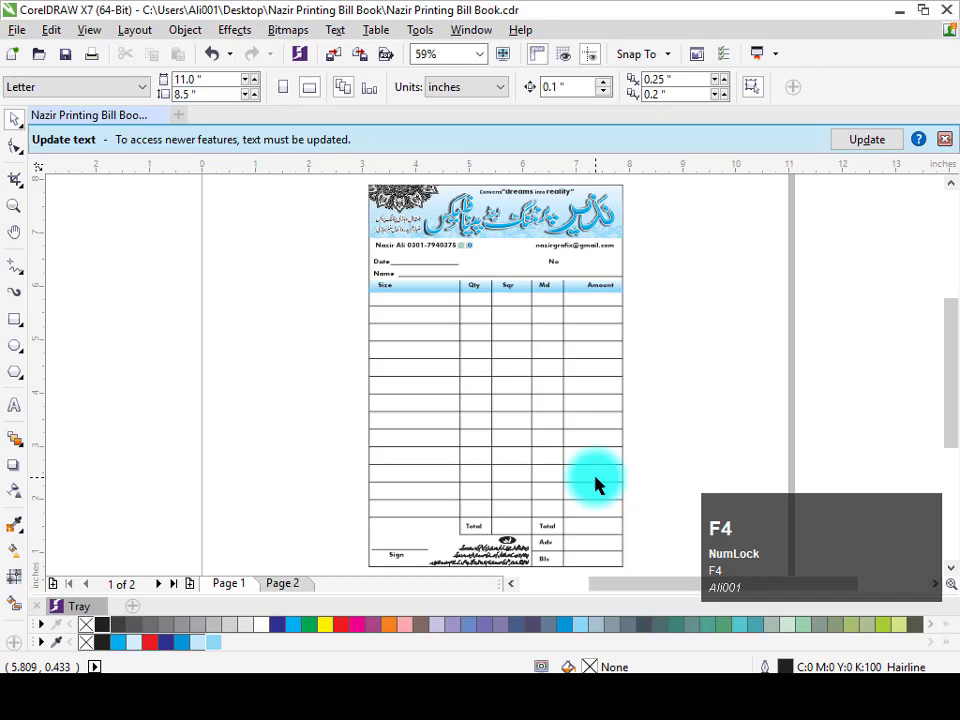
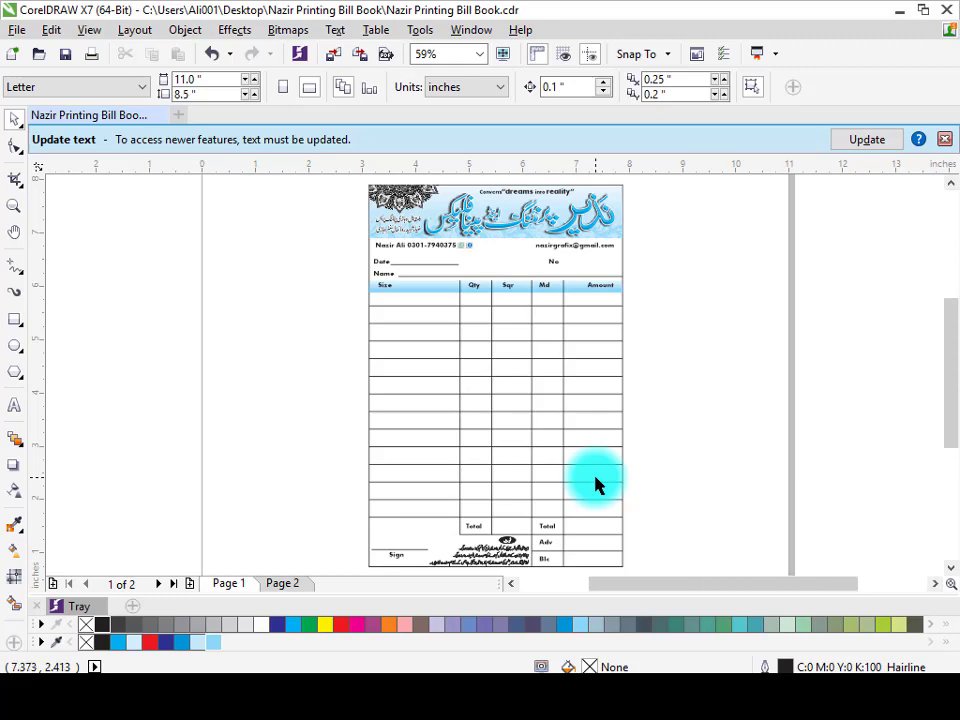